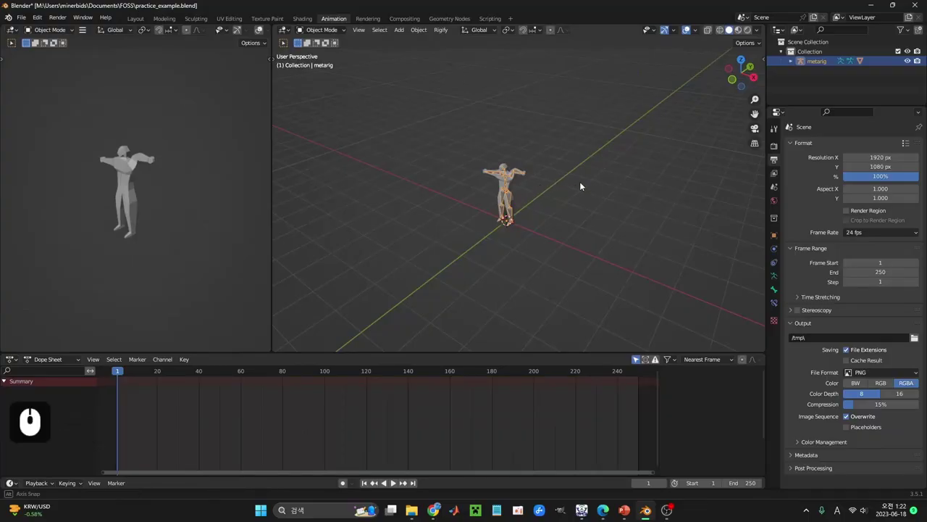
Step: Orbit the view around the rigged character before posing
middle_click(613, 180)
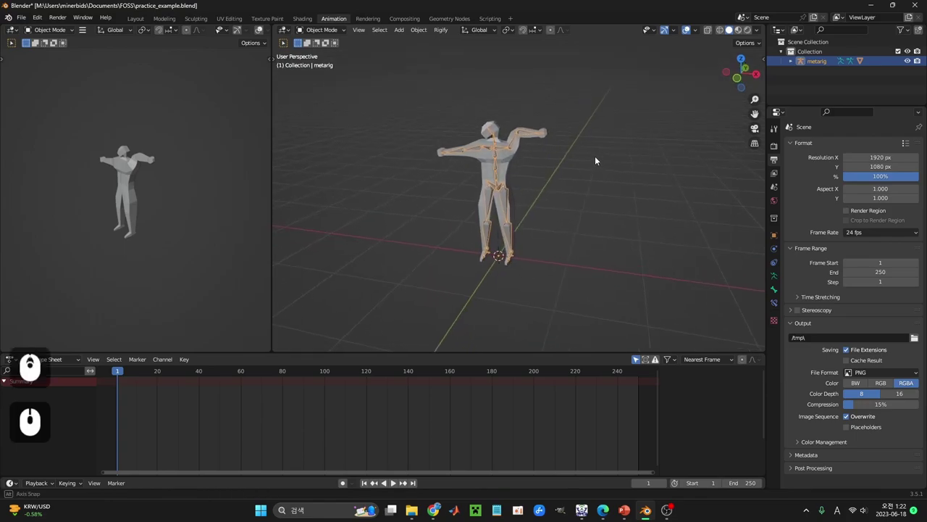
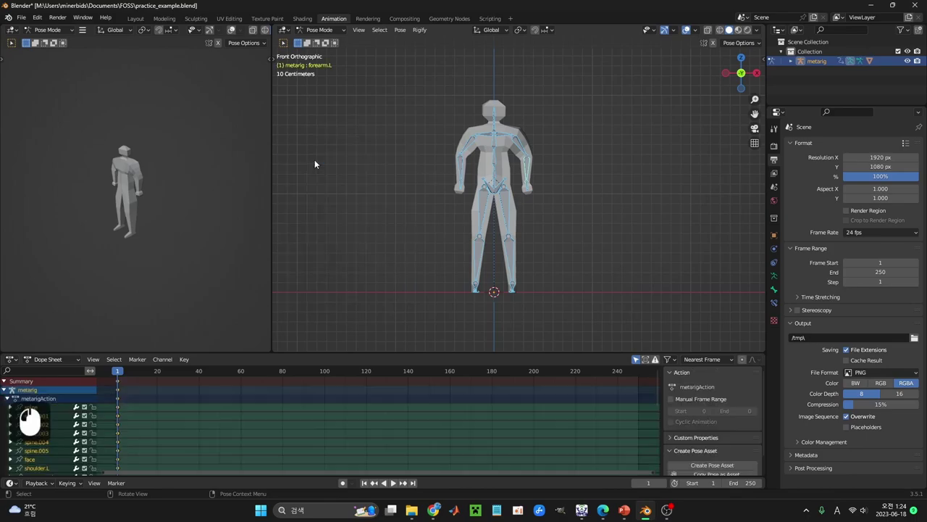
drag(206, 416, 206, 420)
drag(207, 420, 290, 431)
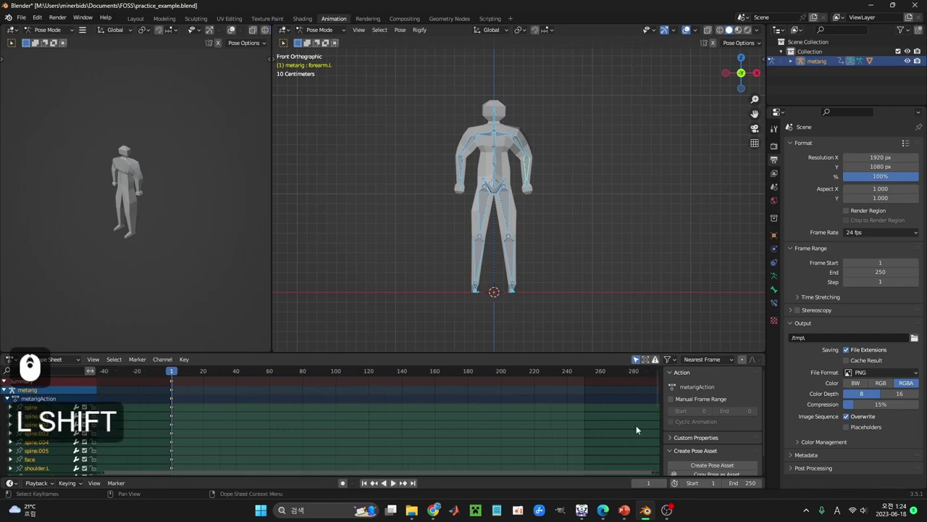
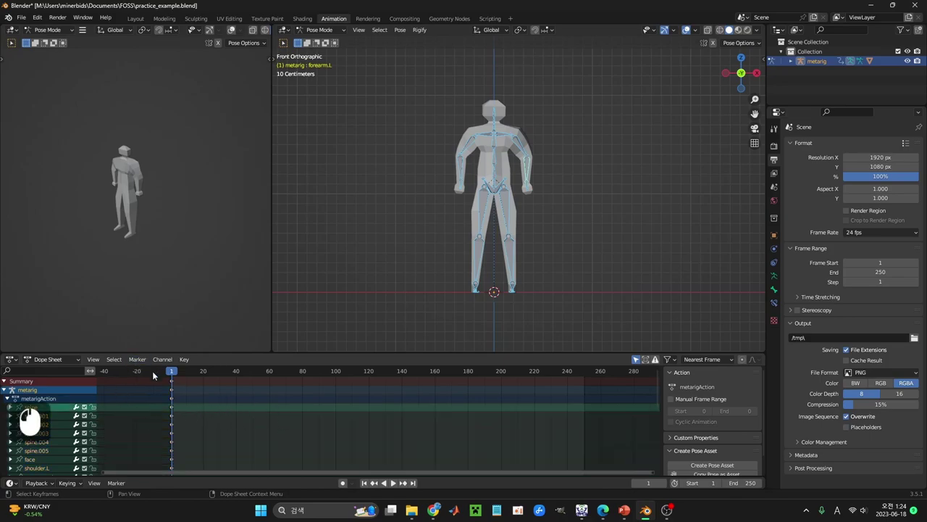
middle_click(671, 462)
middle_click(674, 457)
drag(673, 434, 671, 398)
middle_click(677, 437)
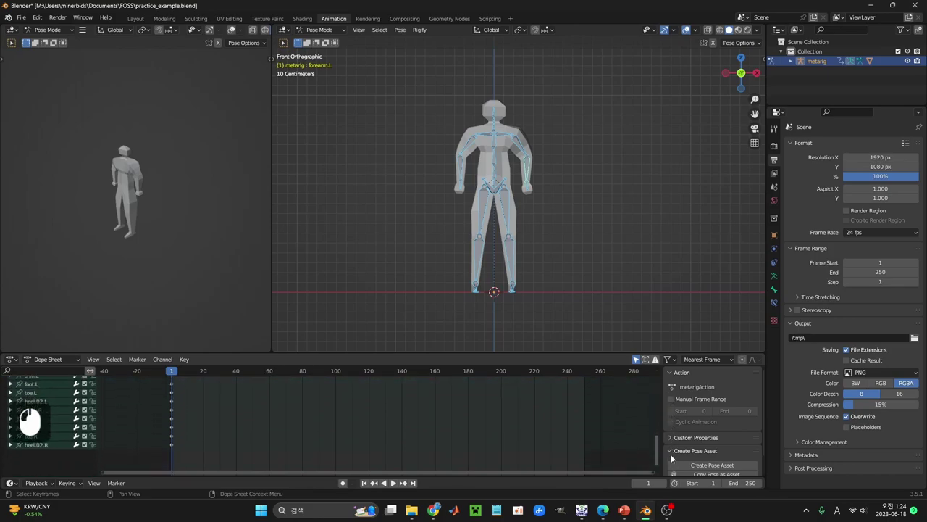
middle_click(673, 382)
click(241, 298)
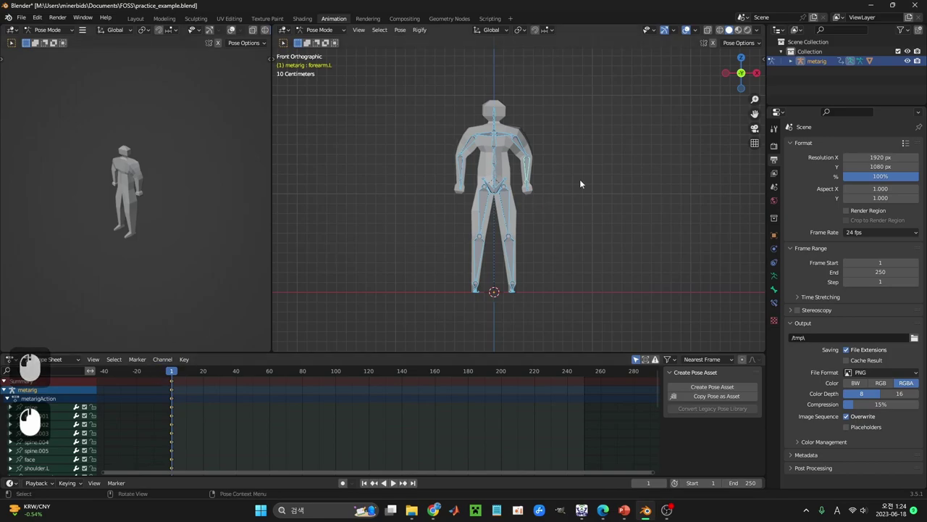
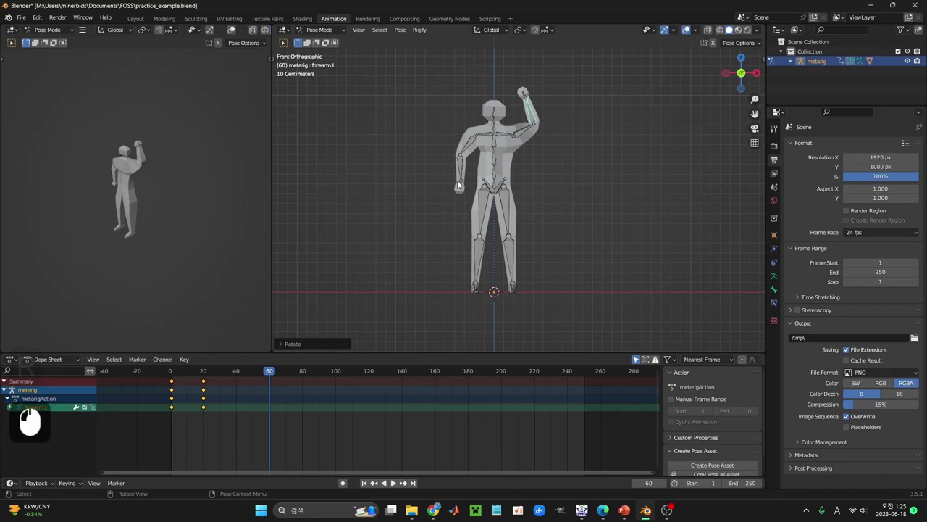
Step: Select all pose bones and bring up the keying options for the left-arm pose
key(a)
key(a)
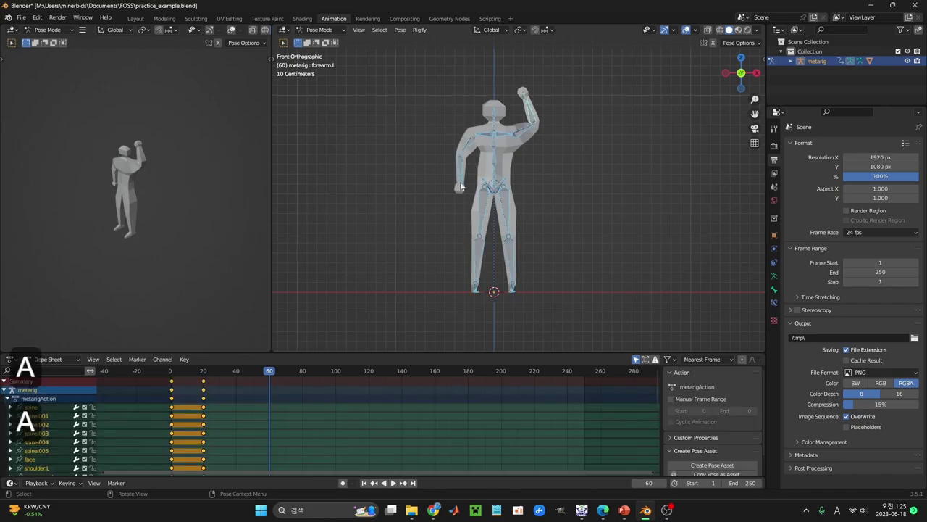
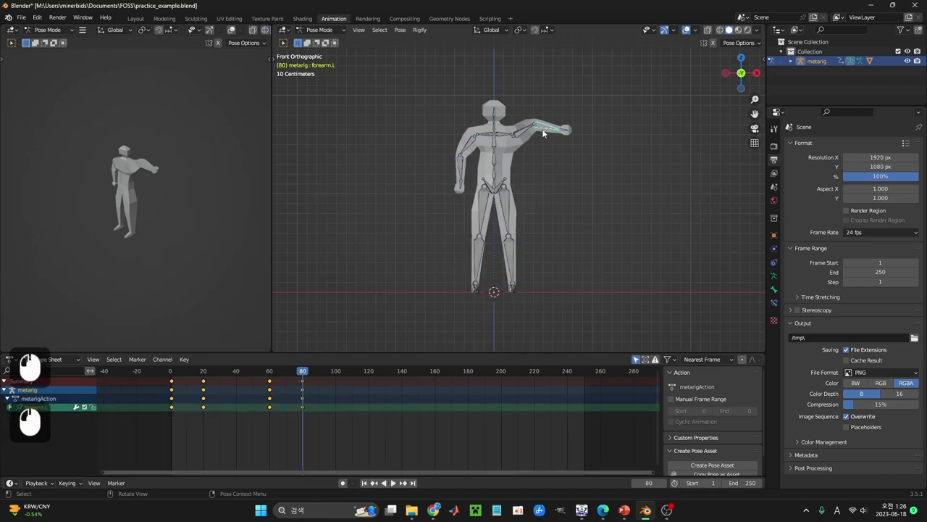
right_click(336, 260)
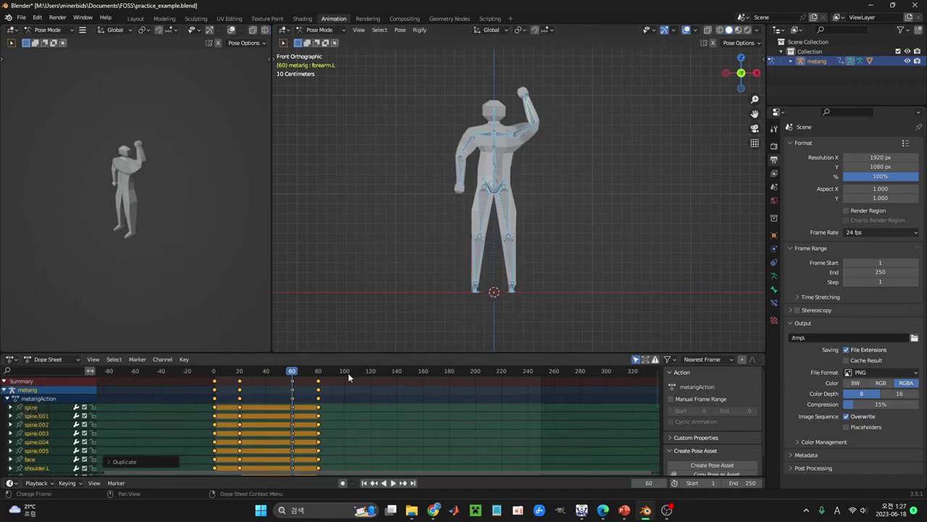
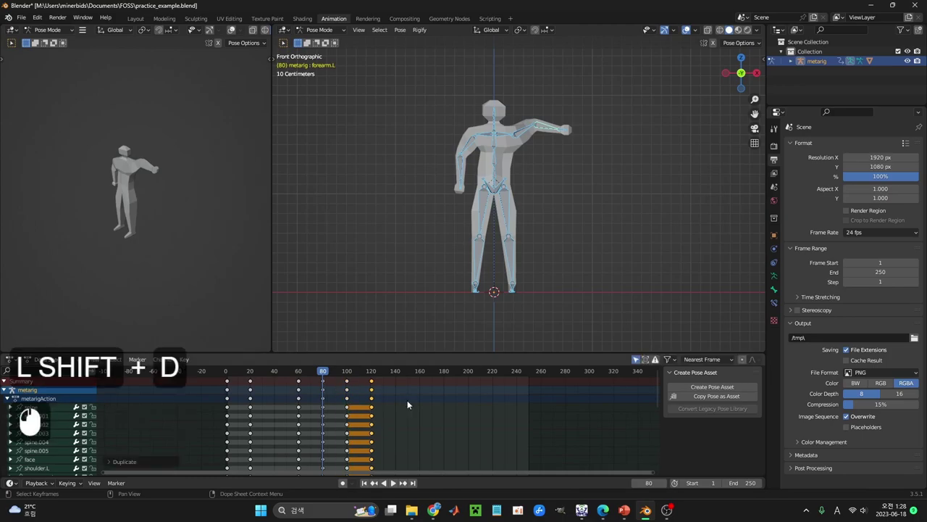
Step: Play back the keyed arm animation across the timeline
drag(331, 377, 397, 486)
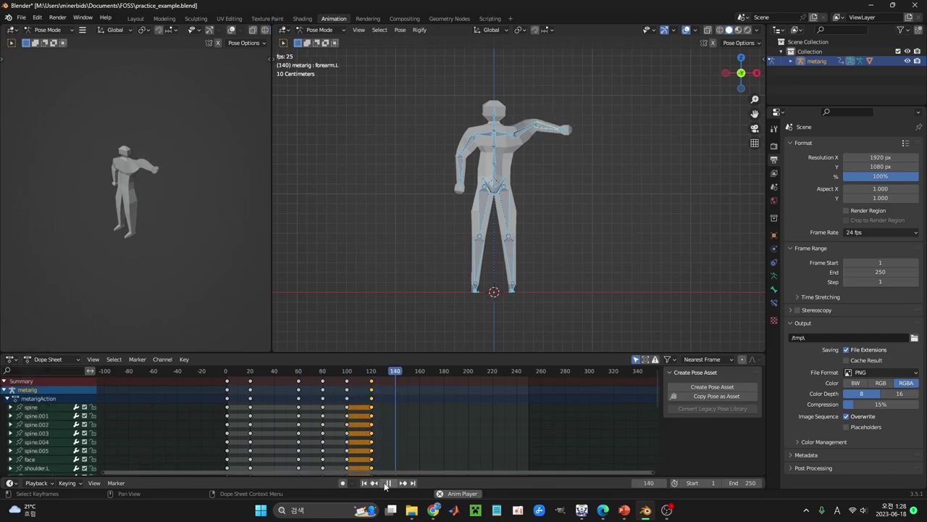
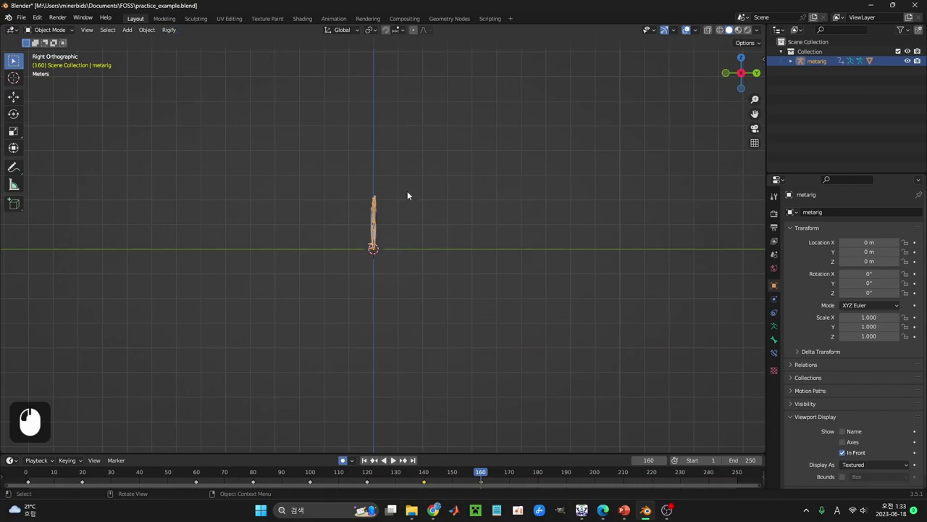
Step: Add a camera to the scene from a perspective angle on the metarig
middle_click(395, 458)
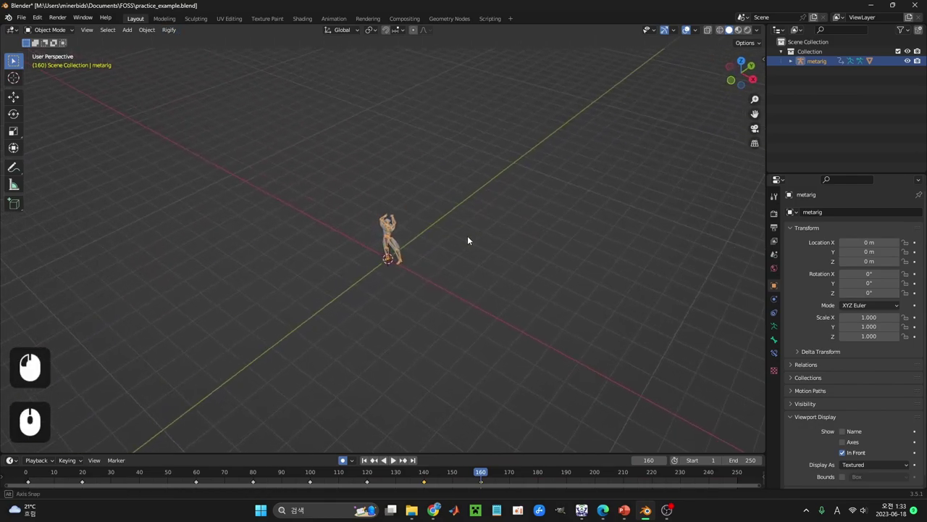
middle_click(395, 458)
drag(395, 458, 395, 458)
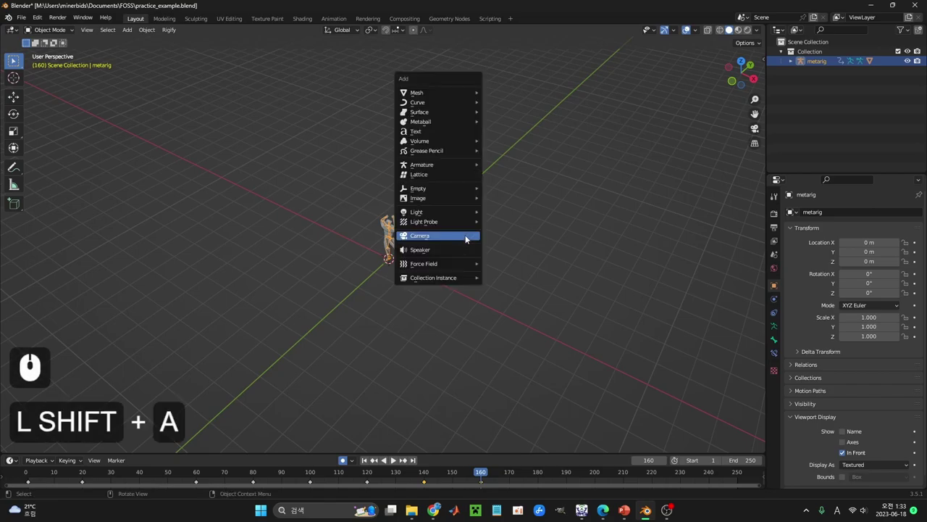
drag(395, 458, 395, 458)
Step: Move the camera up and away from the figure in front and side views
key(KP_1)
key(g)
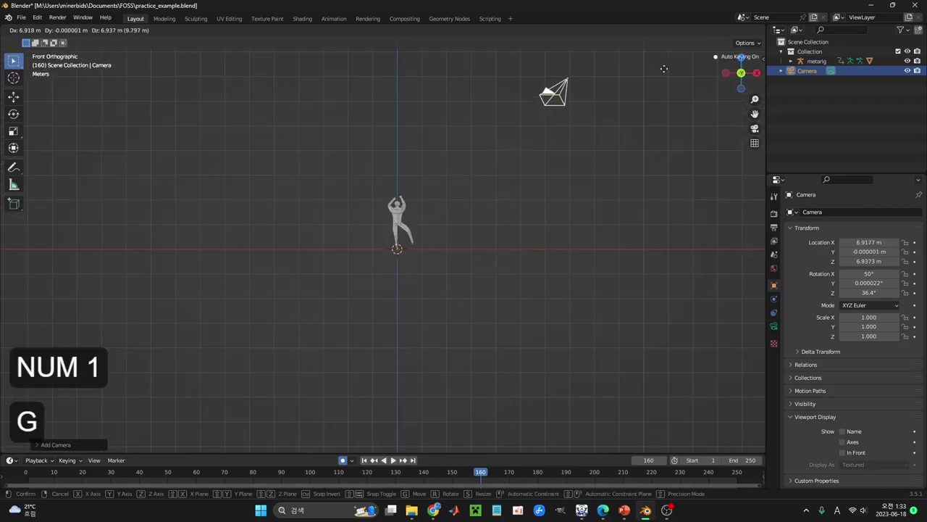
drag(395, 458, 395, 458)
key(KP_3)
key(g)
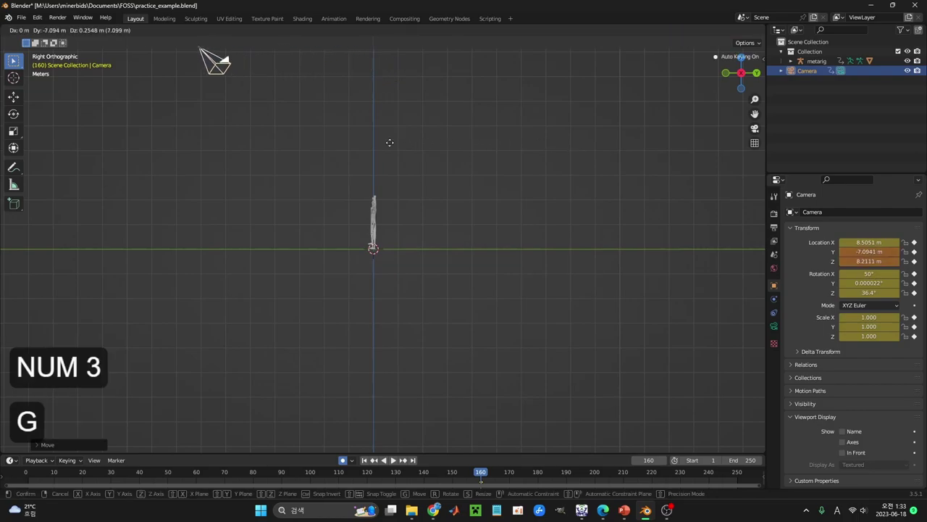